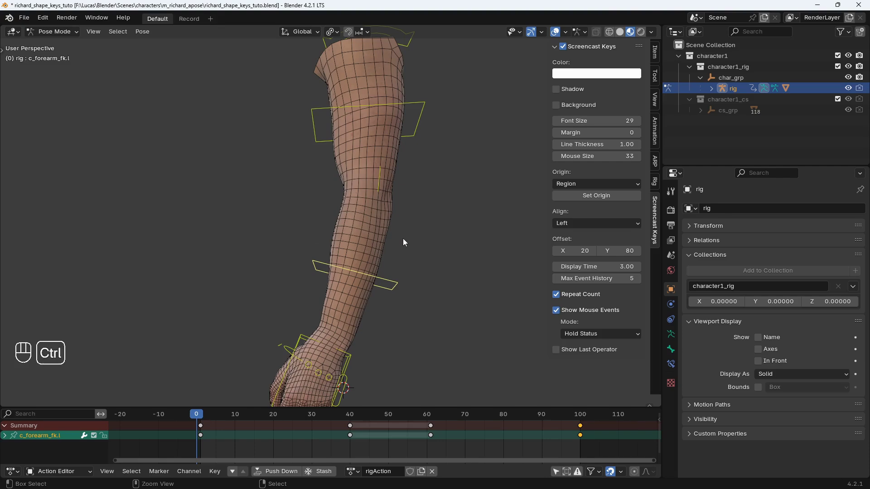
Select body_GEO and review its correc_01 and correc_02 shape keys in the Shape Keys panel.
key("r")
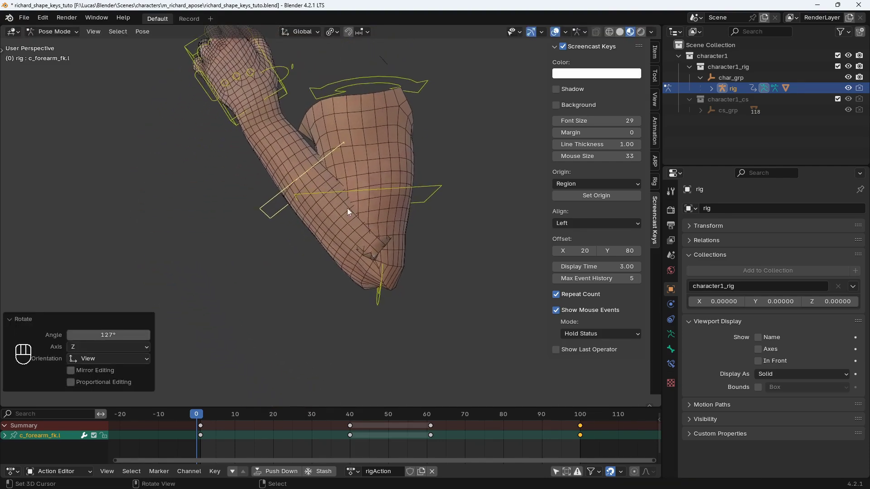
key("r")
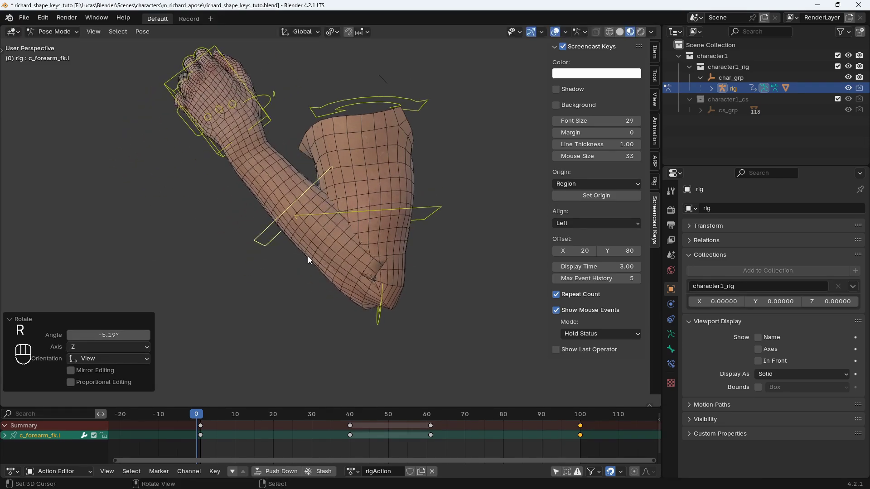
key("r")
left_click(299, 325)
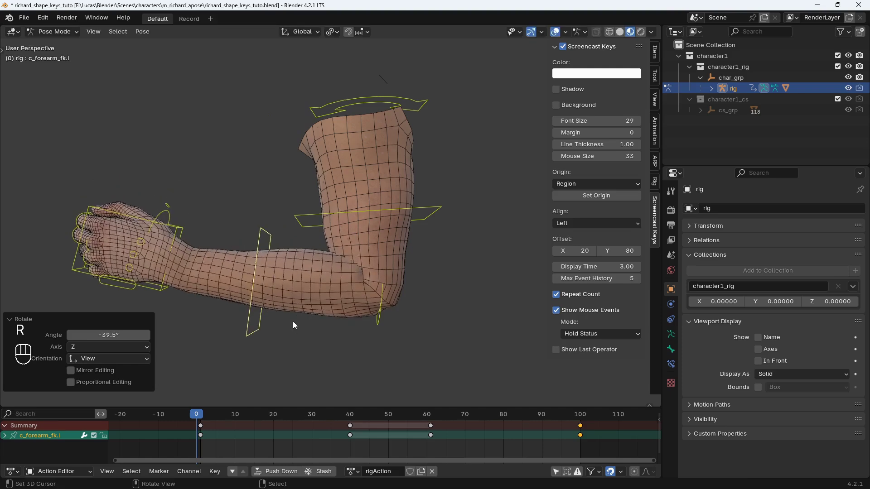
left_click(674, 365)
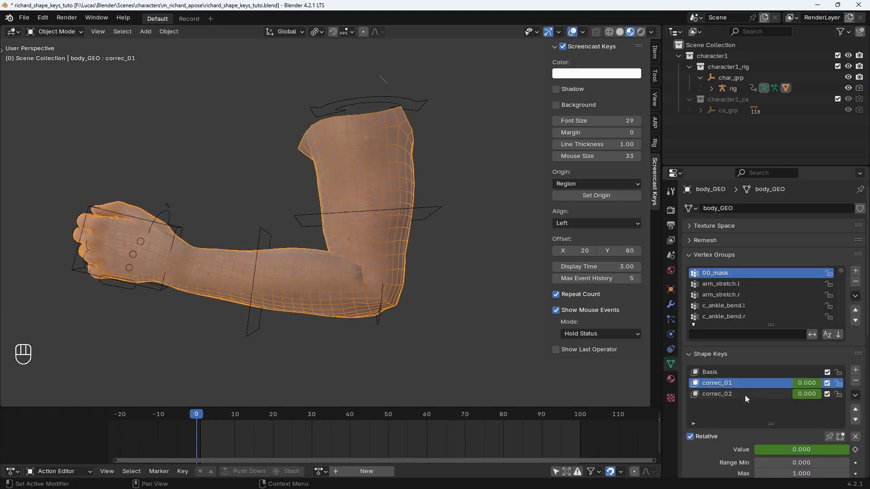
left_click(747, 398)
left_click(754, 382)
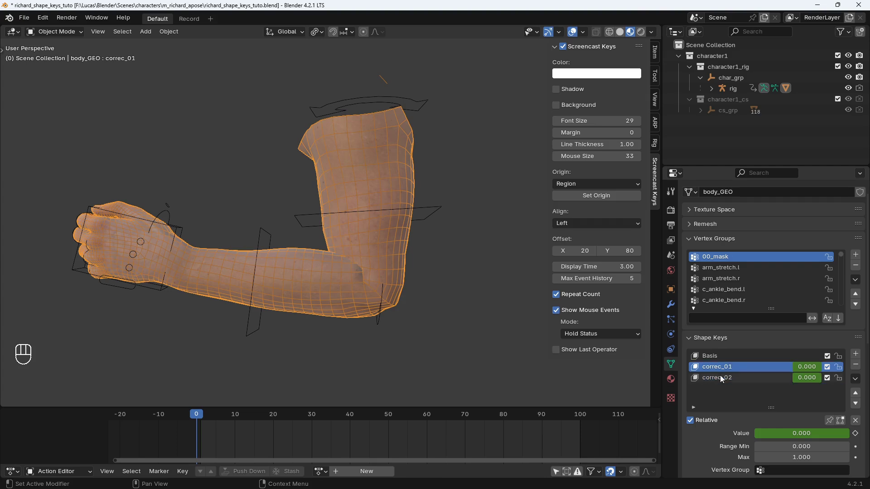
left_click(737, 380)
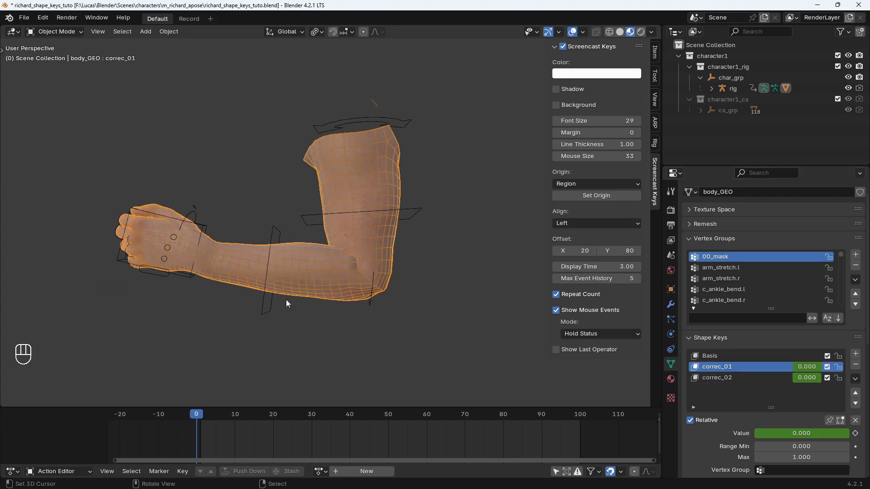
Scrub the timeline to frame 25 to see the elbow bend, then return the rig to Pose Mode.
left_click(231, 432)
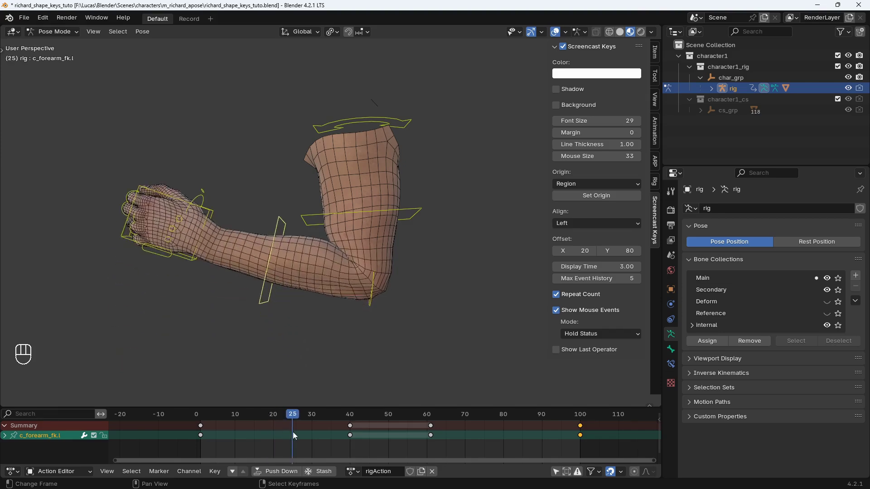
left_click_drag(336, 286, 846, 383)
left_click(830, 388)
left_click(830, 388)
middle_click(830, 388)
middle_click(830, 388)
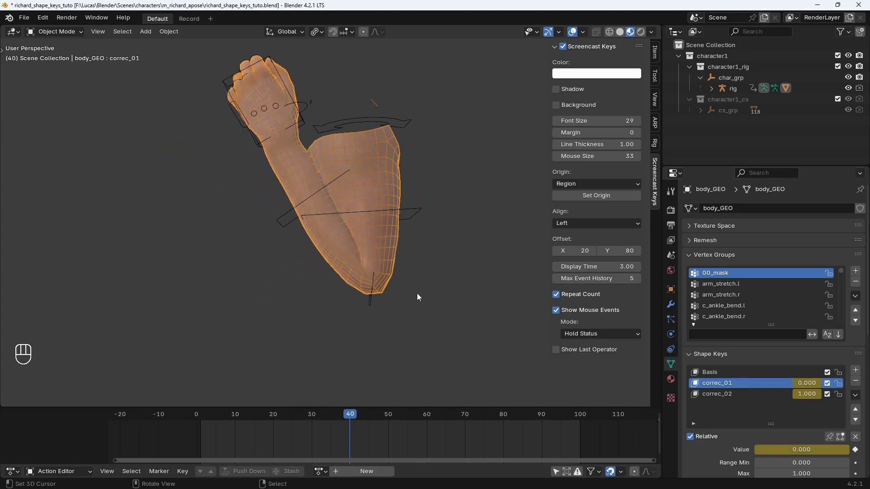
left_click(831, 396)
left_click(831, 395)
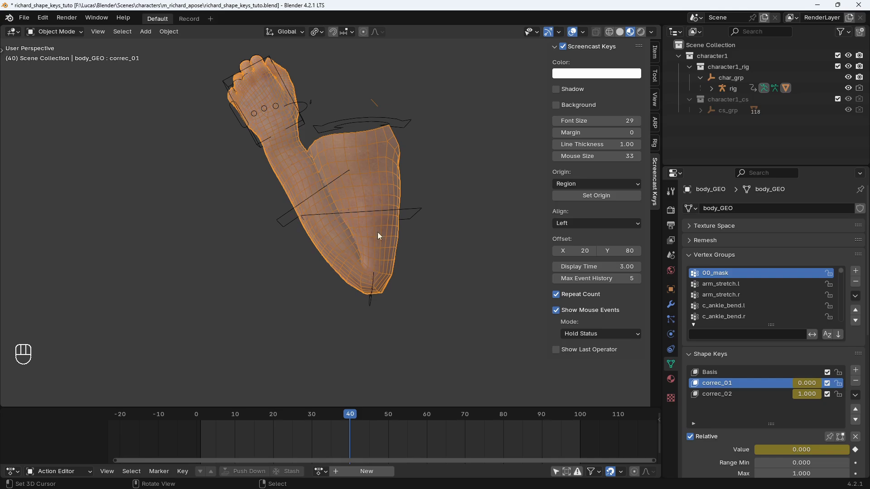
left_click(351, 435)
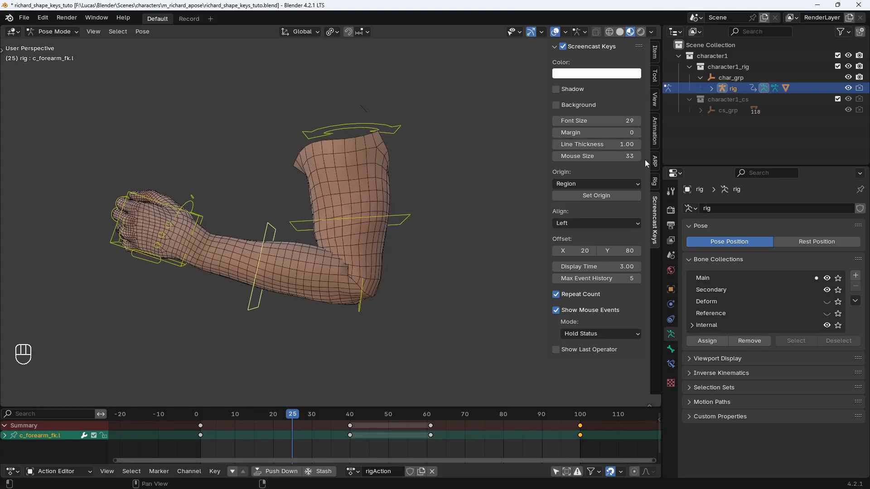
Select the left upper-arm and forearm deform bones and register them via Pick Selected Bone(s) for correc_01.
middle_click(659, 164)
middle_click(589, 79)
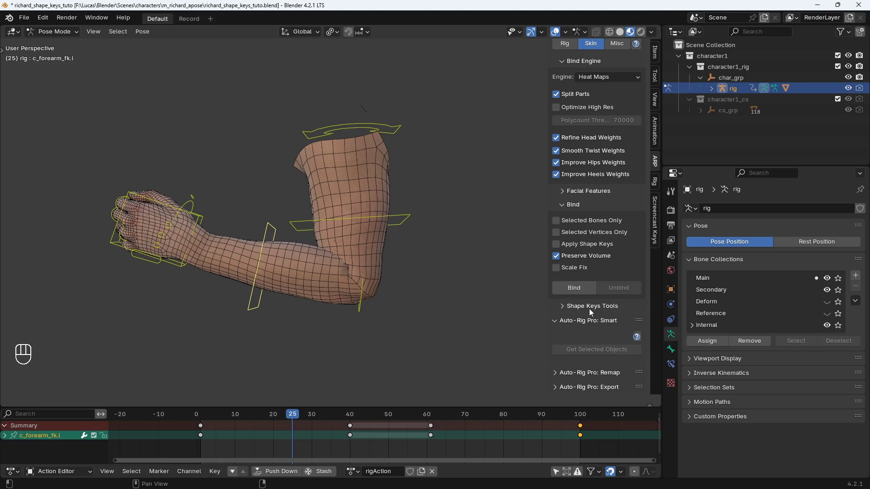
middle_click(597, 309)
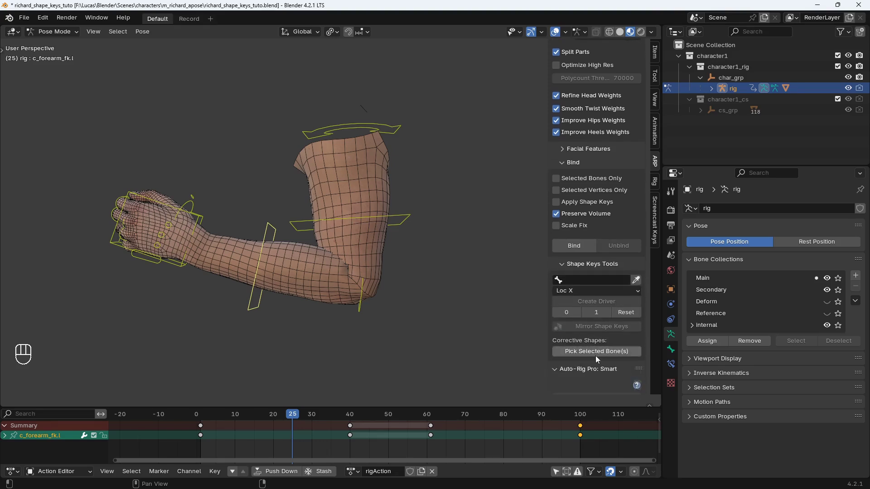
left_click_drag(602, 354, 351, 293)
left_click(331, 281)
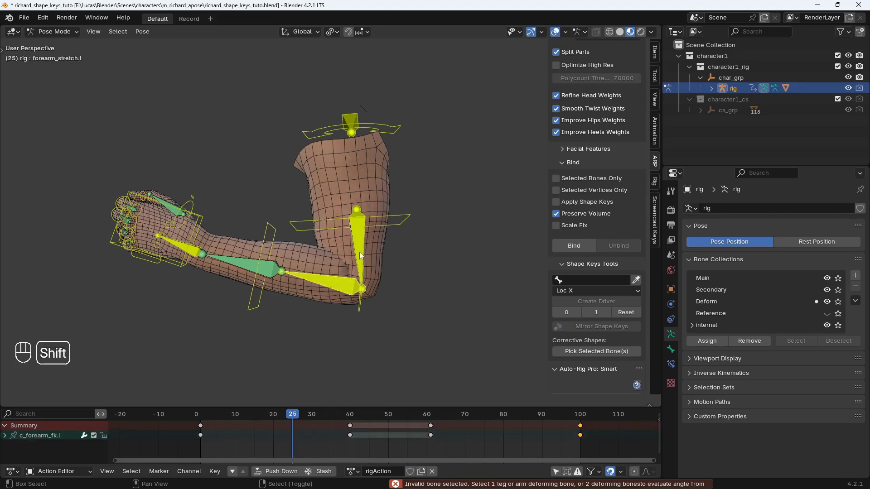
left_click(366, 247)
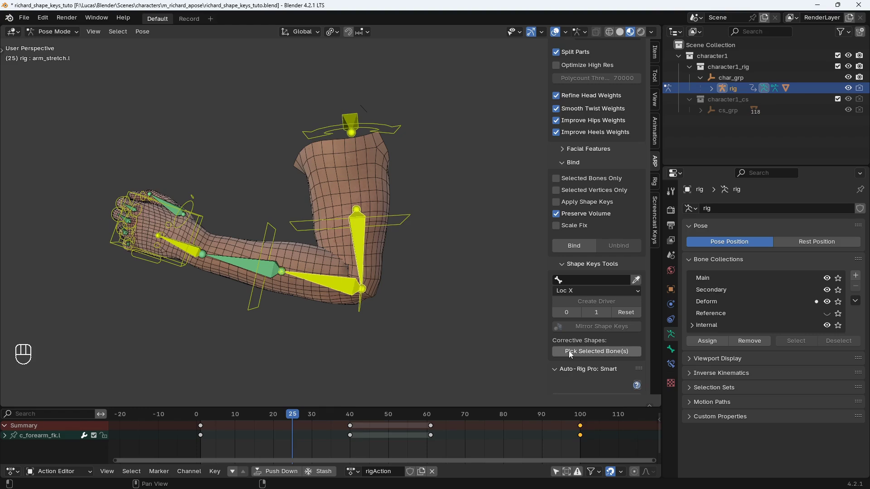
middle_click(603, 354)
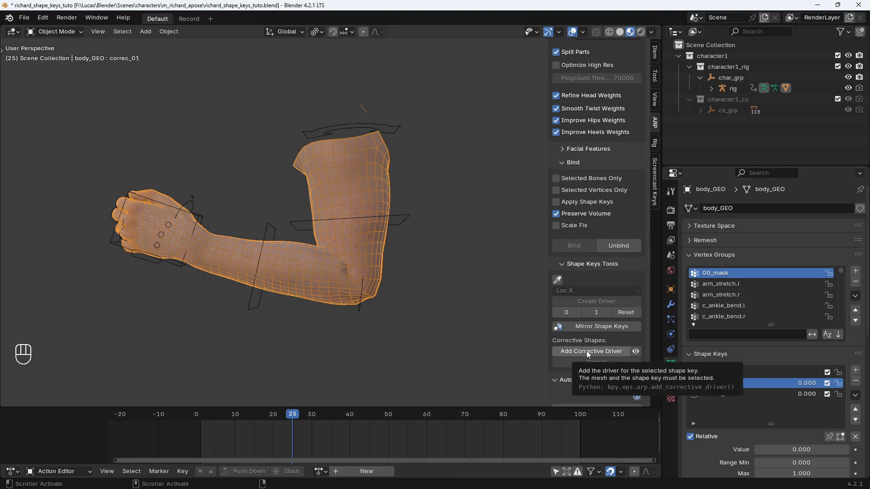
Add a corrective driver to correc_01, set to 0 at frame 40 and 1 at frame 25.
left_click(588, 354)
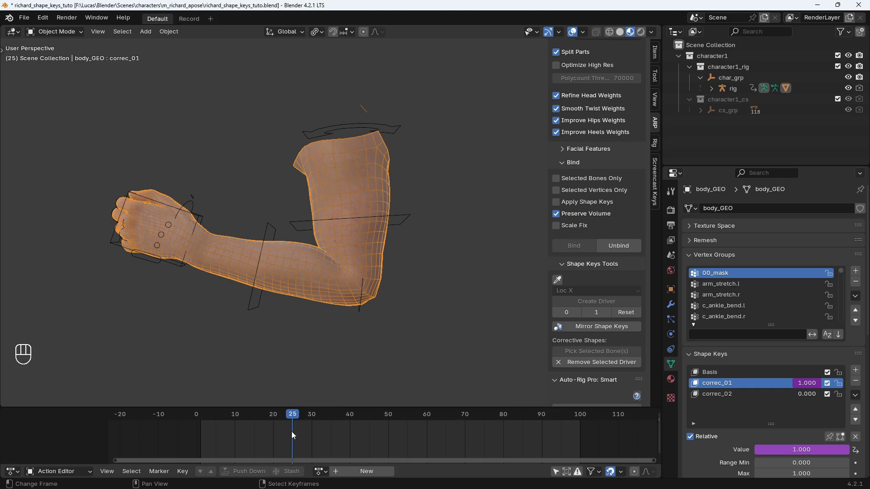
left_click(296, 434)
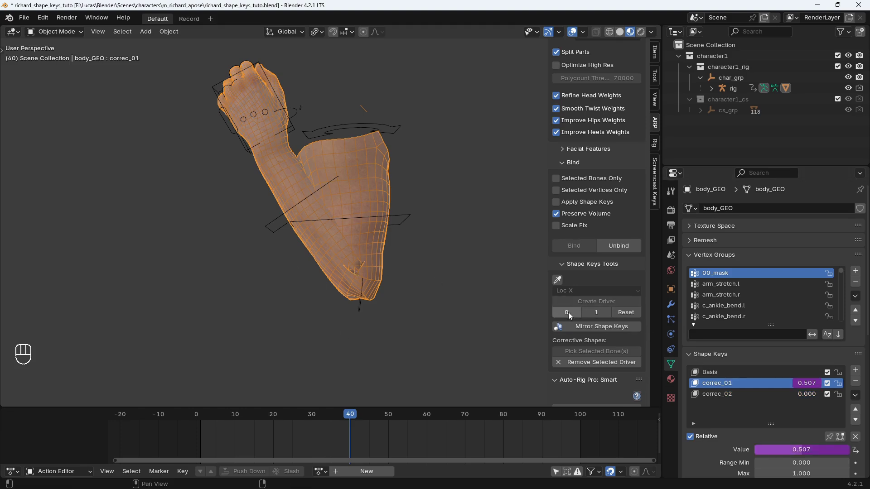
middle_click(570, 315)
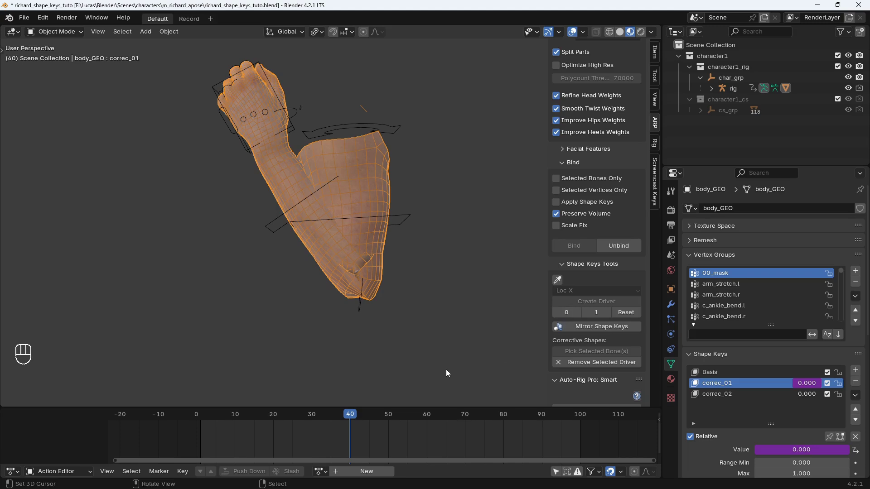
right_click(332, 434)
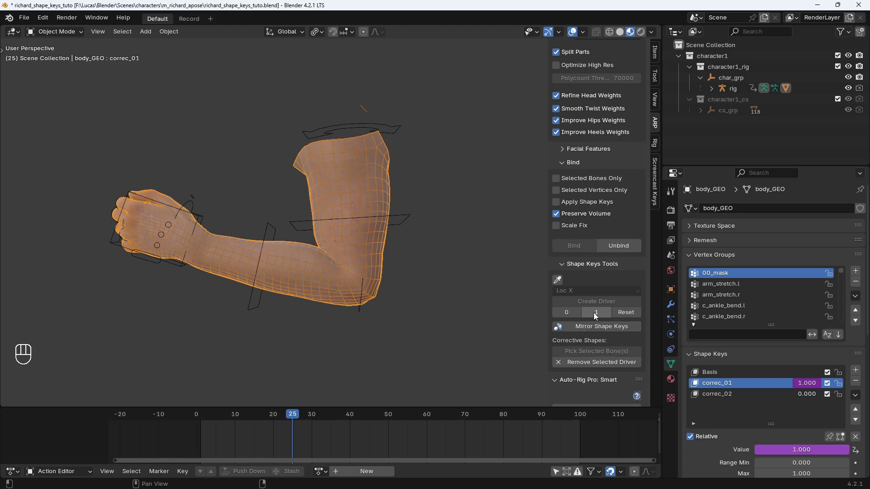
left_click(298, 437)
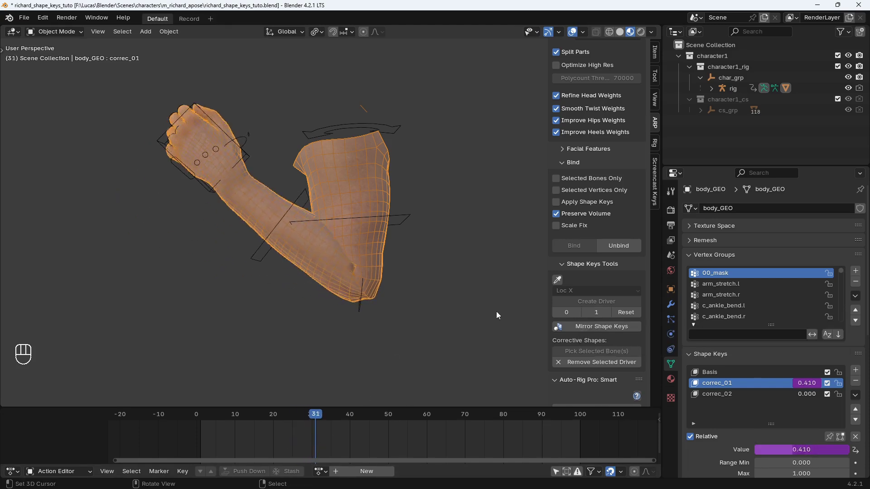
left_click_drag(804, 383, 781, 361)
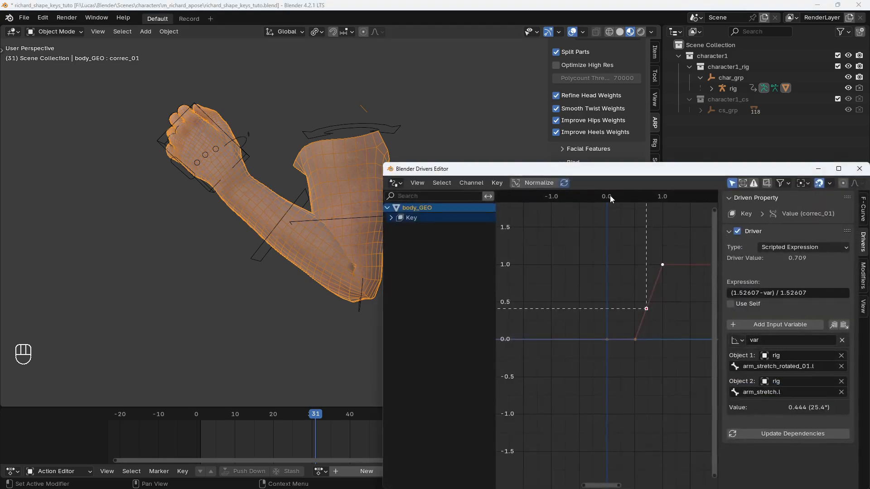
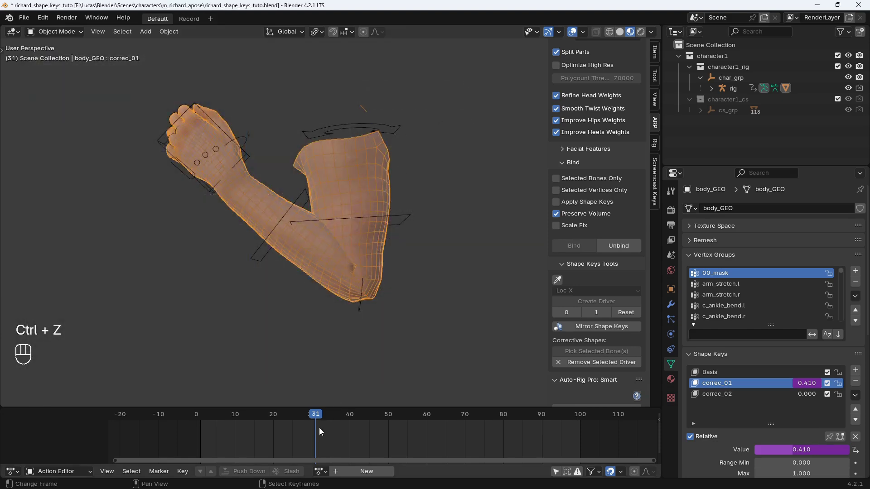
At frame 40, select the arm deform bones and register them as the second angle reference.
left_click(322, 431)
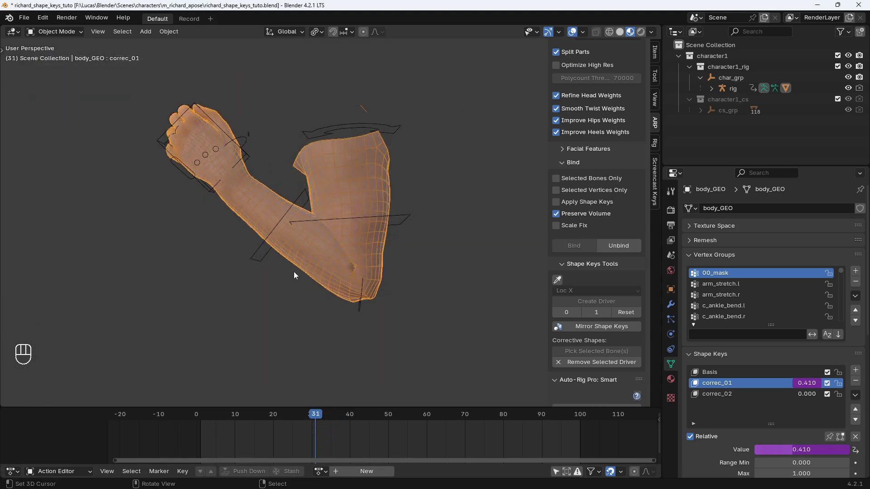
right_click(335, 435)
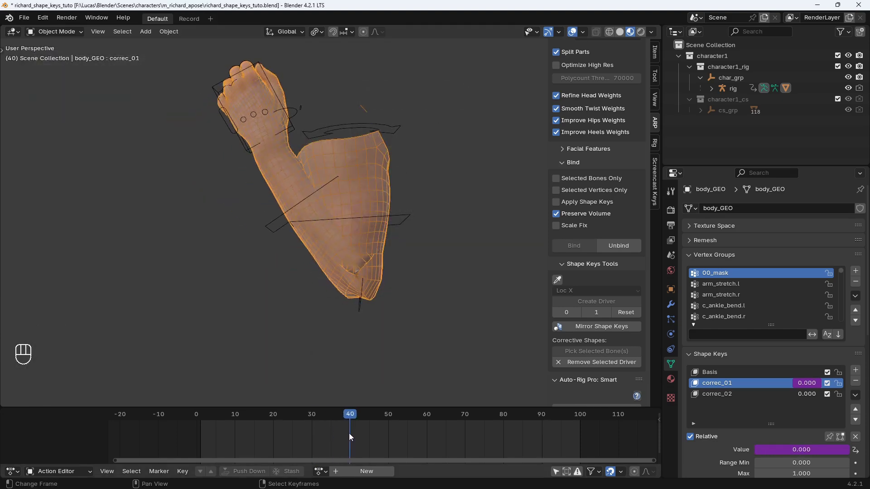
left_click_drag(283, 234, 607, 355)
left_click_drag(607, 355, 361, 266)
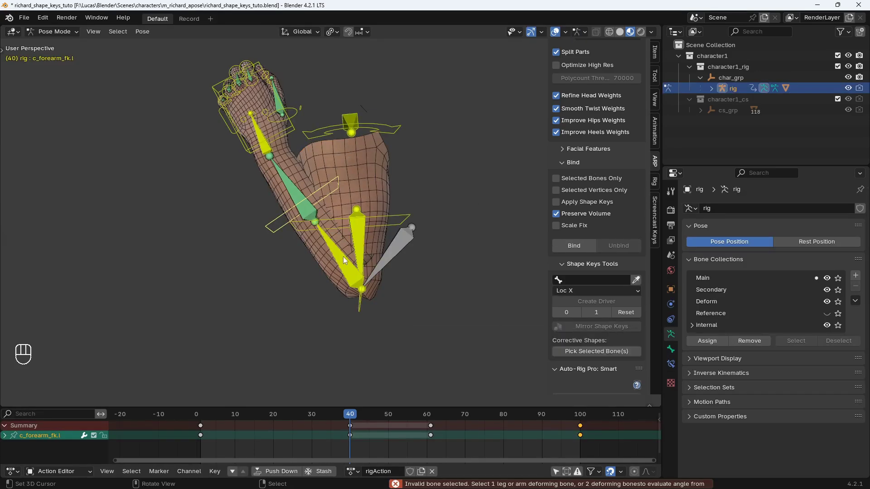
right_click(342, 258)
left_click(357, 245)
Select body_GEO and make correc_02 the active shape key.
middle_click(599, 352)
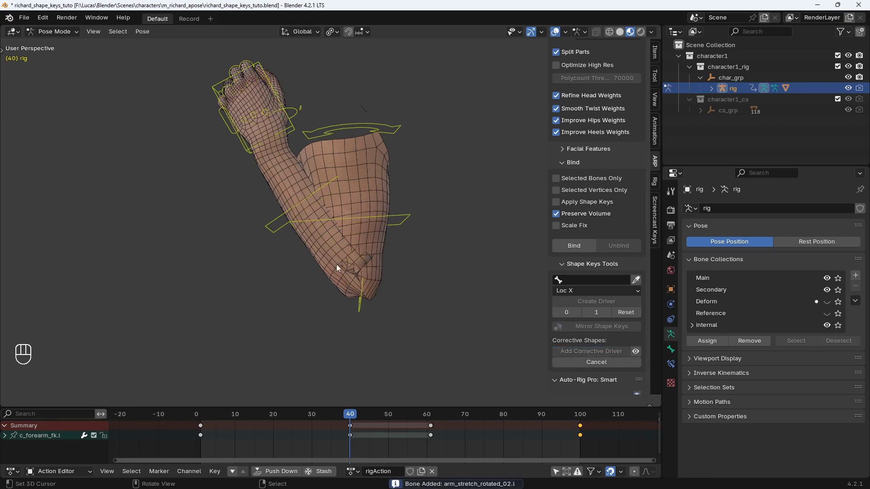
left_click(322, 265)
right_click(726, 397)
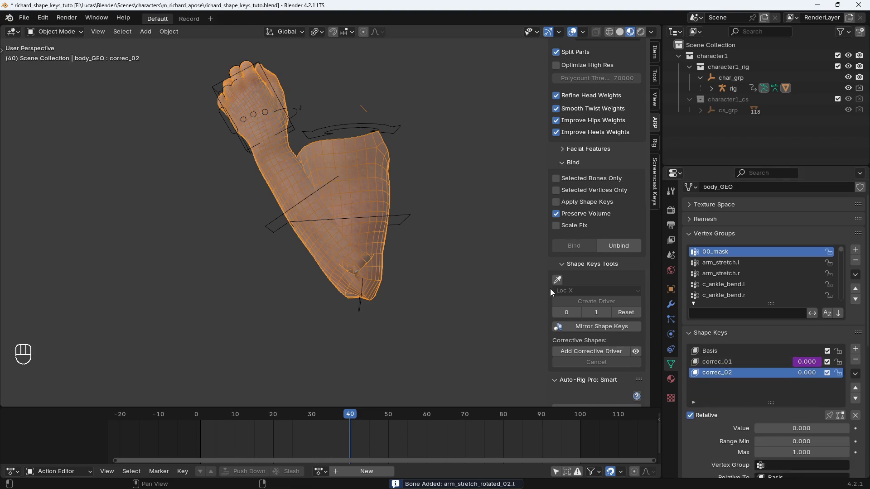
Add a corrective driver to correc_02 with its 0/1 values, then scrub to verify it takes over from correc_01.
right_click(603, 351)
middle_click(346, 440)
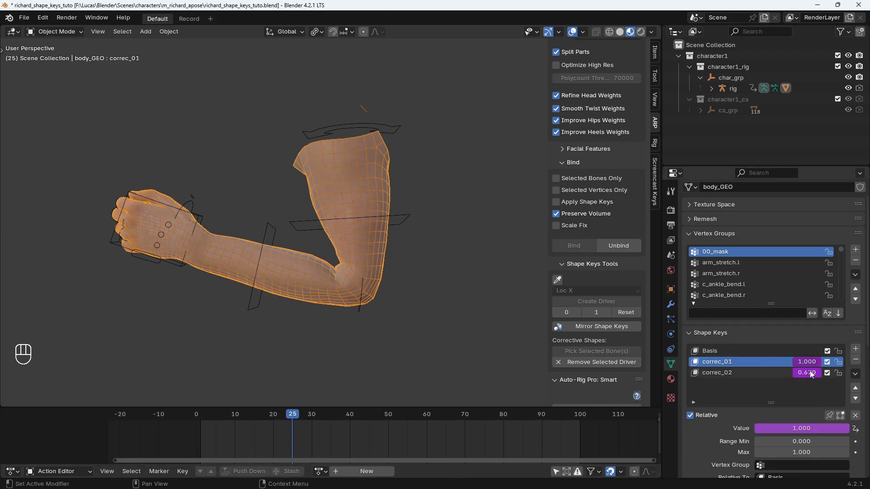
left_click(759, 376)
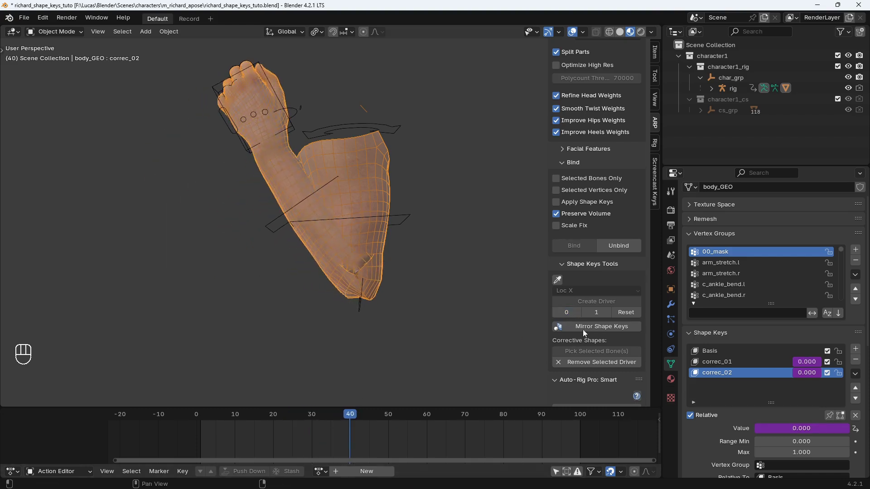
right_click(596, 317)
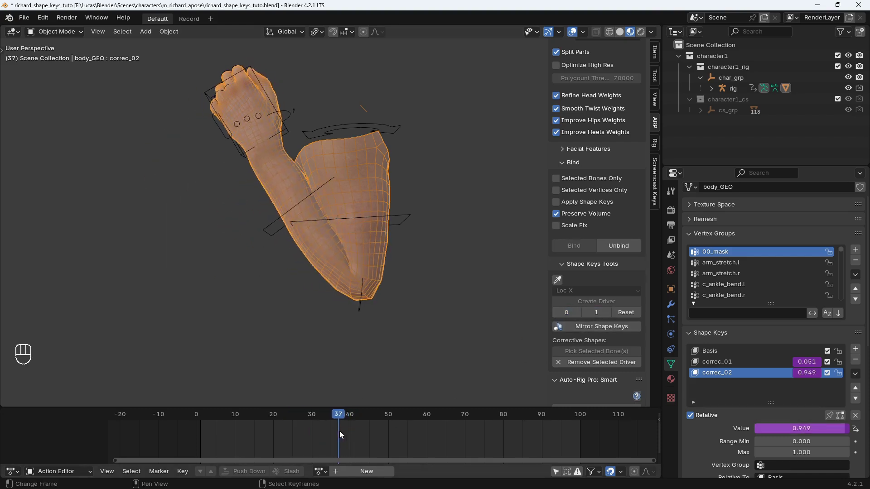